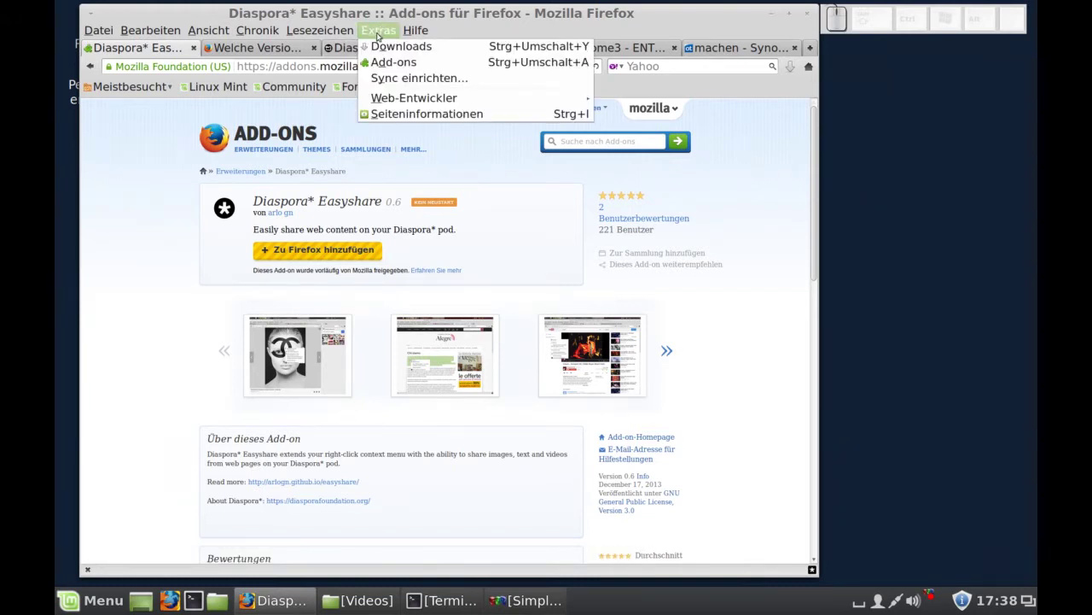
Step: Show the Add-ons Manager listing Diaspora* Easyshare 0.6 among the installed extensions
left_click(383, 62)
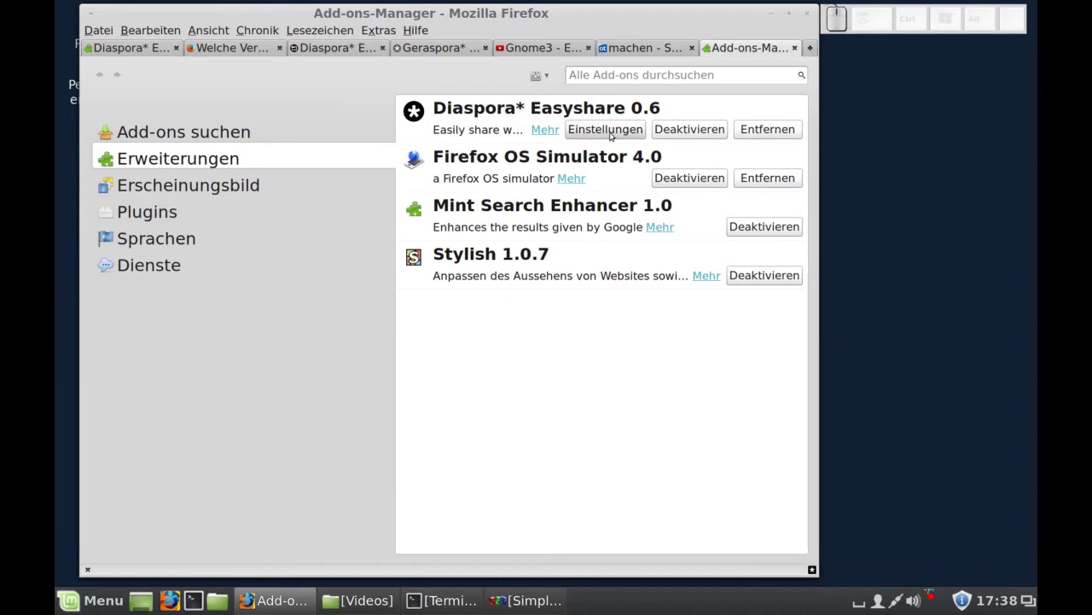
left_click(613, 132)
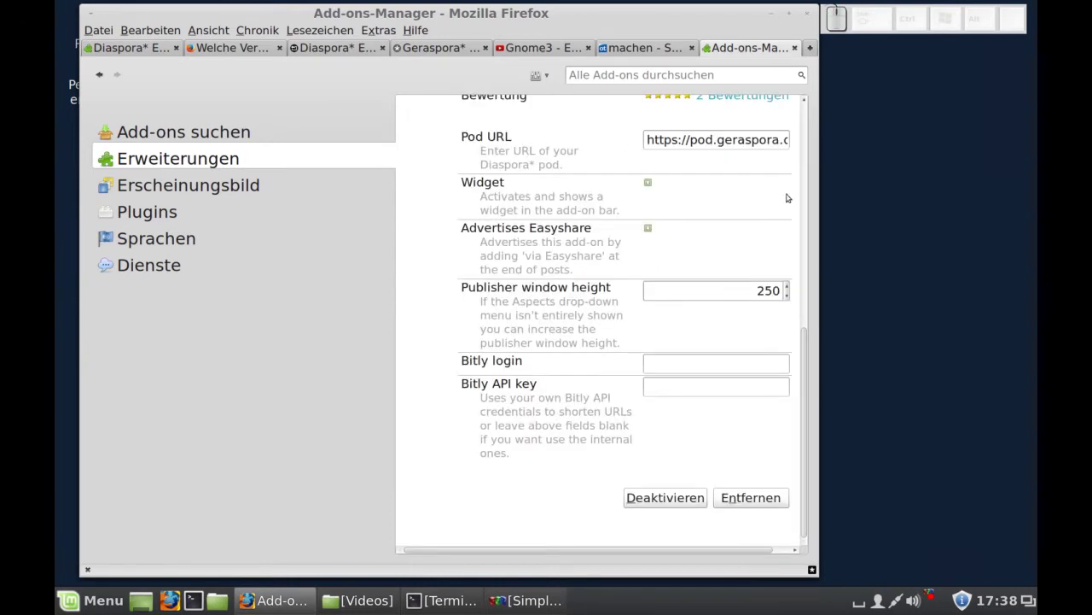
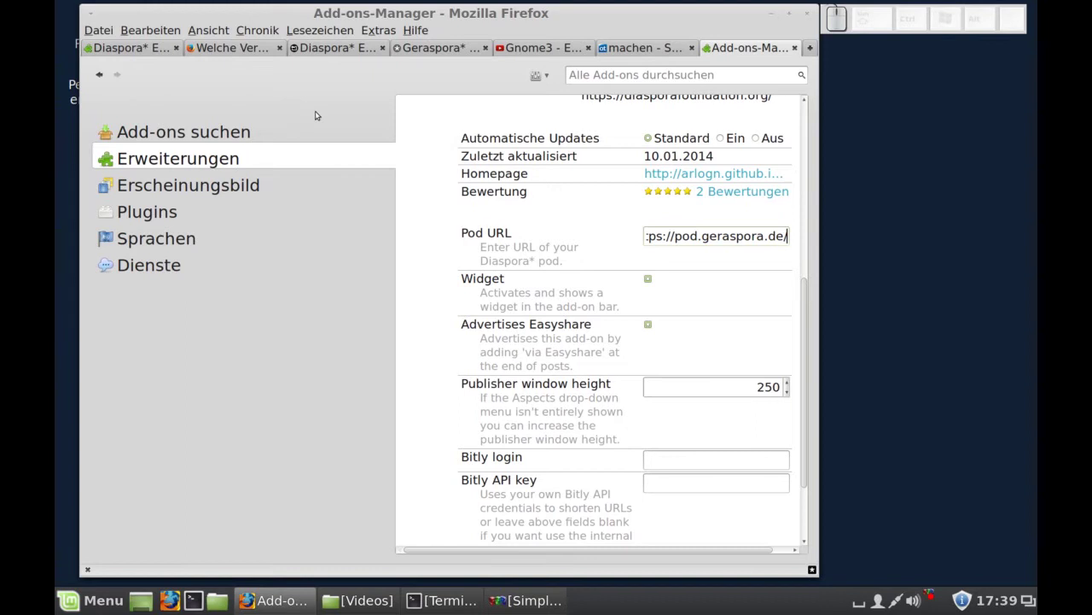
Step: Switch to the Diaspora* Easyshare project page with its install option and screenshots
left_click(326, 47)
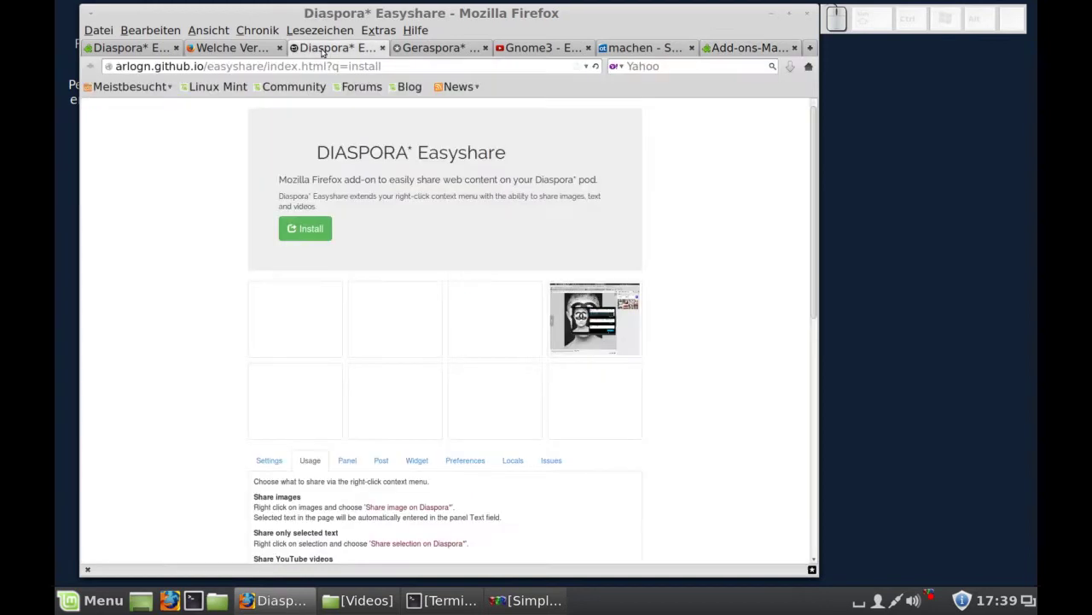
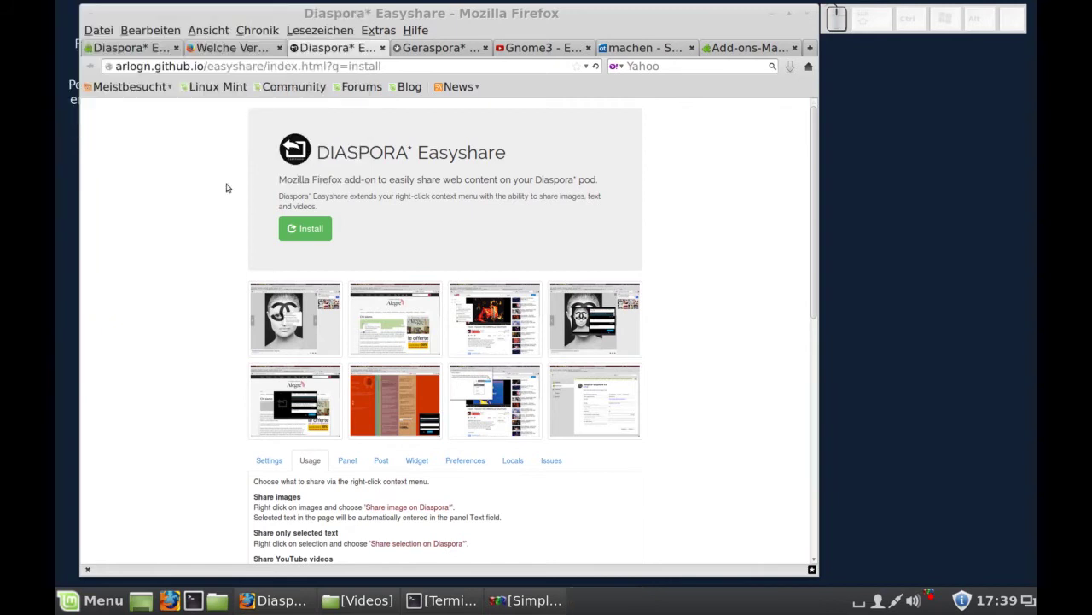
left_click(228, 176)
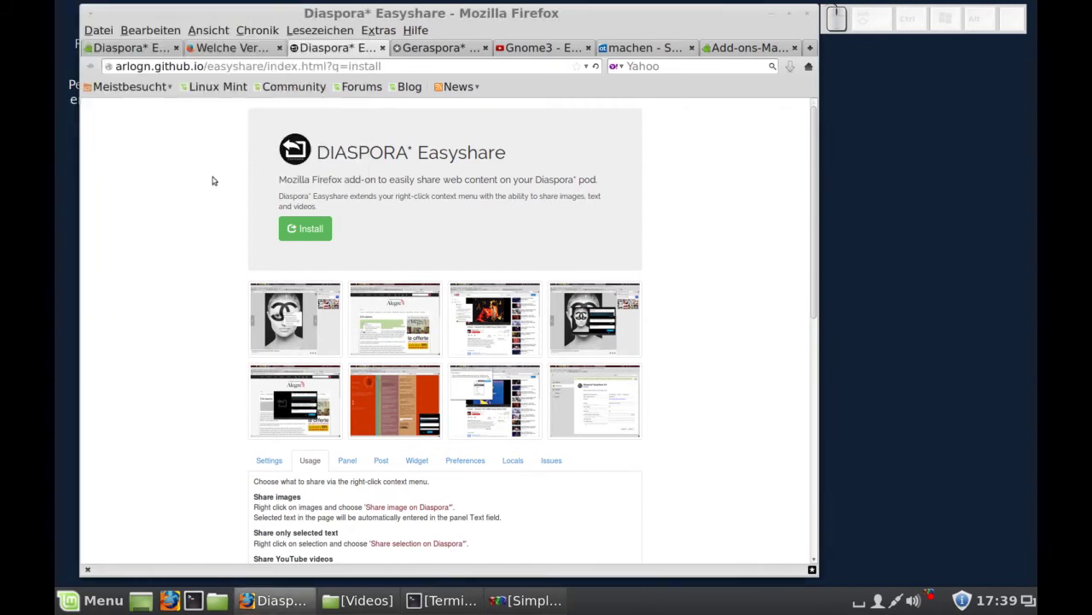
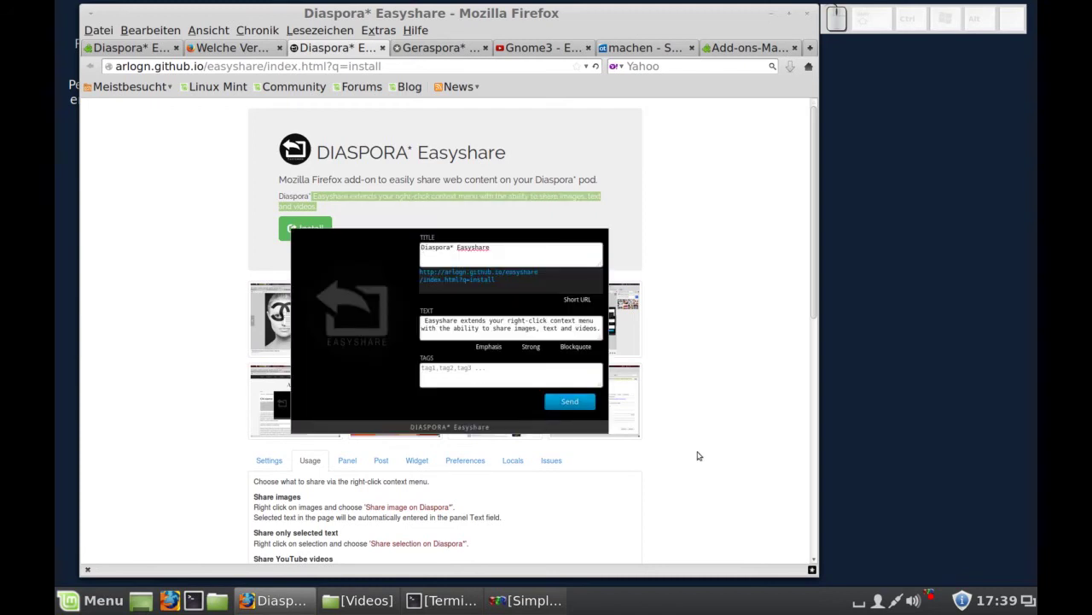
left_click(701, 450)
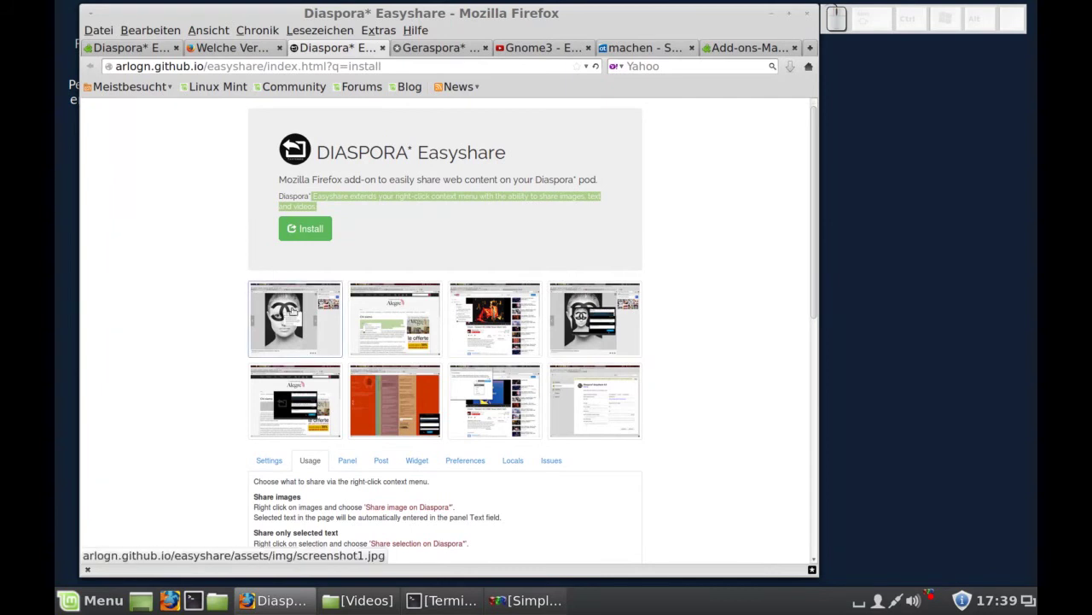
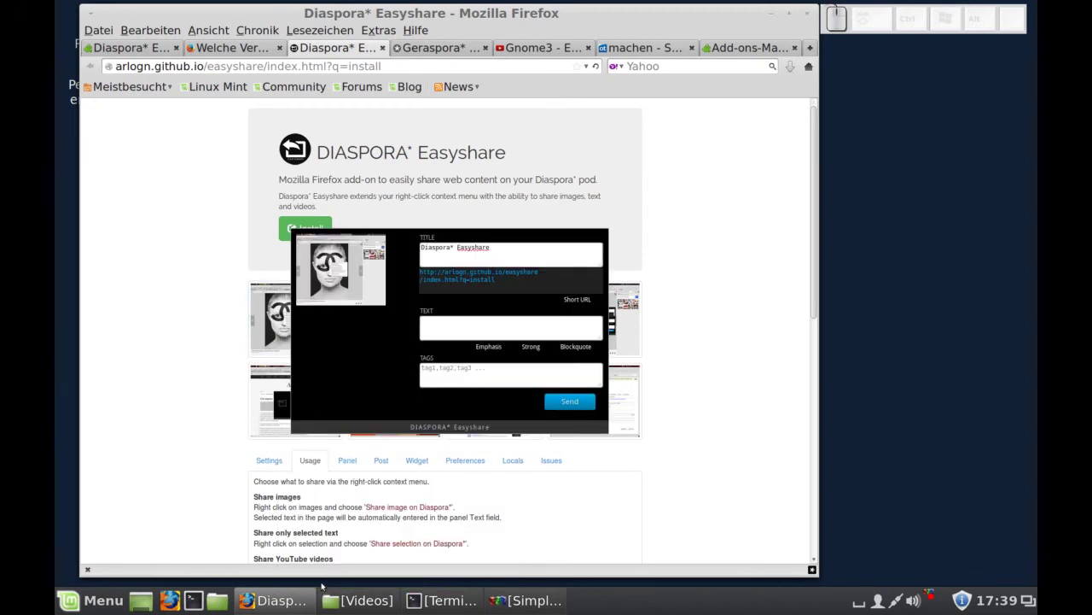
Step: Preview sharing the 'Gnome3 - ENTF-Taste aktivieren' video to Diaspora*, prefilled with title, link and description
left_click(745, 470)
left_click(561, 40)
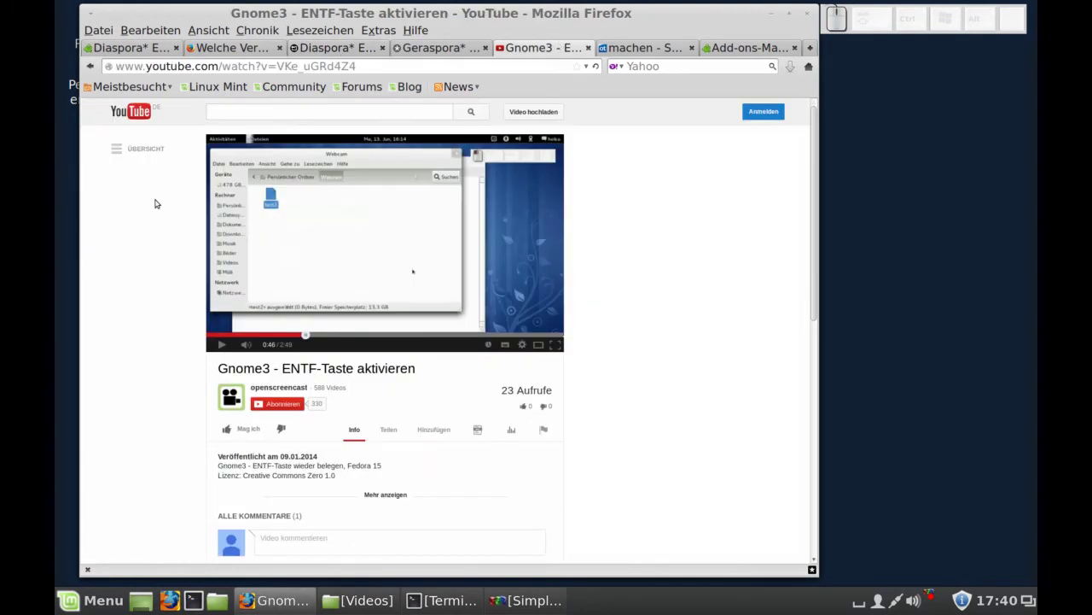
right_click(160, 199)
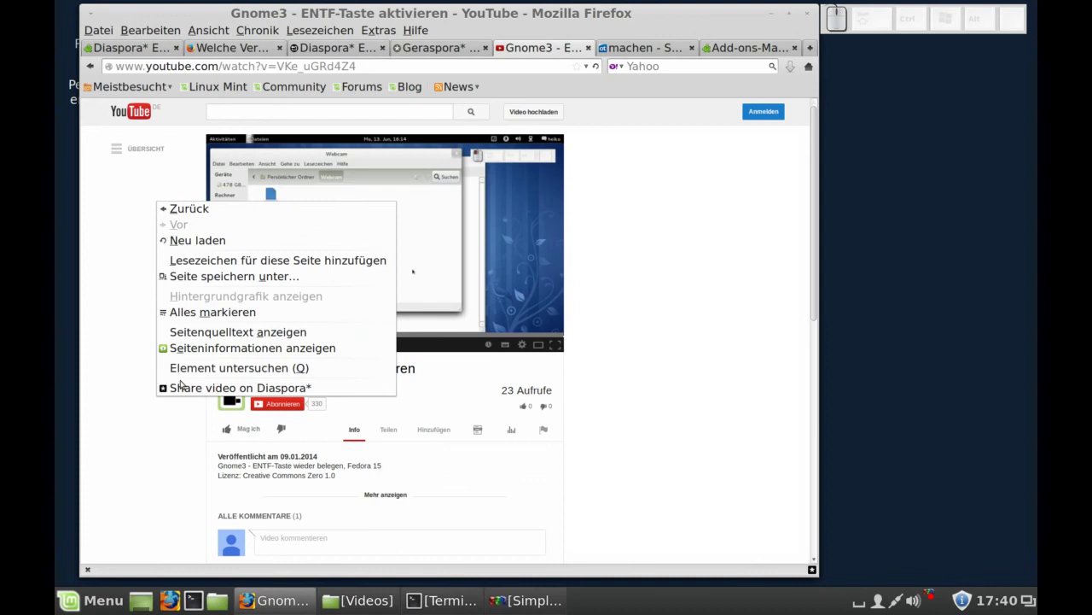
left_click(184, 388)
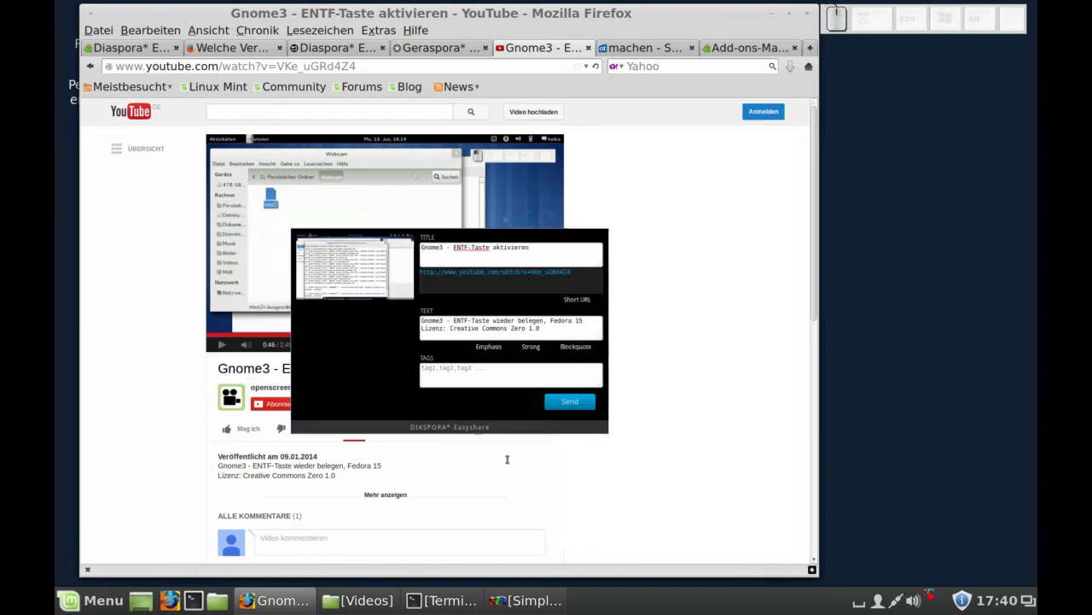
left_click(114, 344)
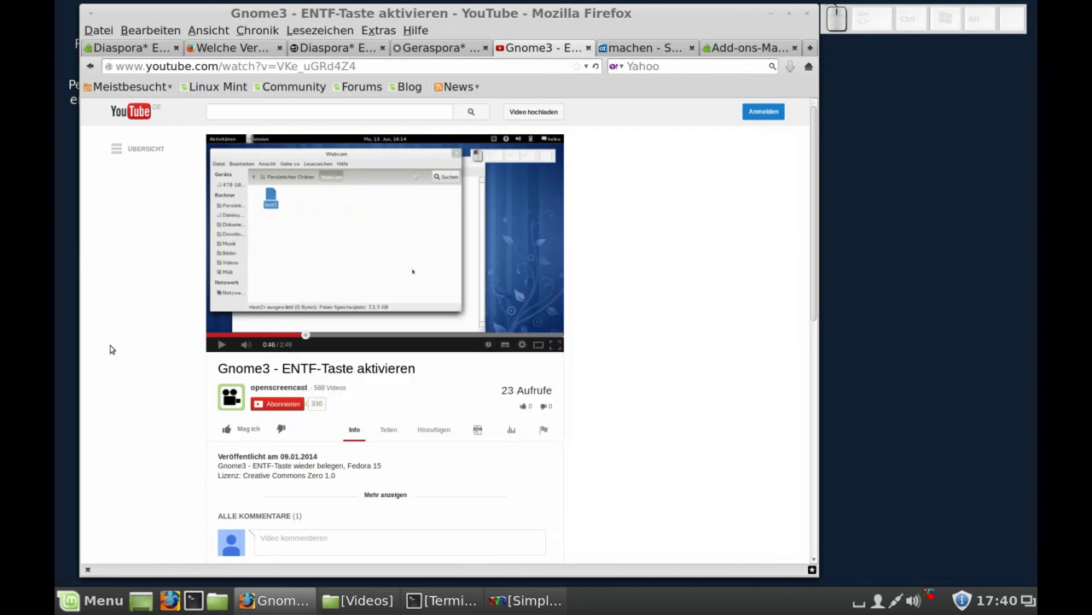